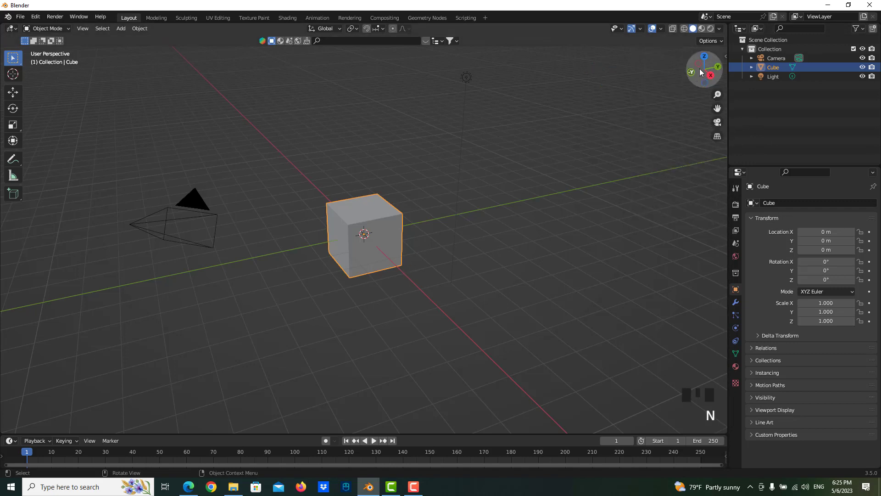
Step: Load the wooden table photo as a reference in an Image Editor beside the 3D view
{"action": "left_click_drag", "start_coordinate": [743, 29], "coordinate": [812, 35]}
{"action": "left_click_drag", "start_coordinate": [812, 35], "coordinate": [558, 248]}
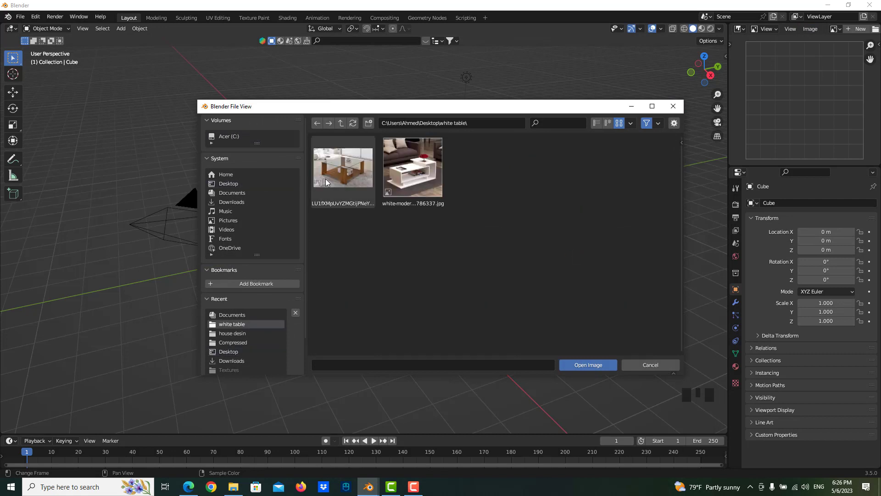
{"action": "scroll", "scroll_direction": "down", "scroll_amount": 3}
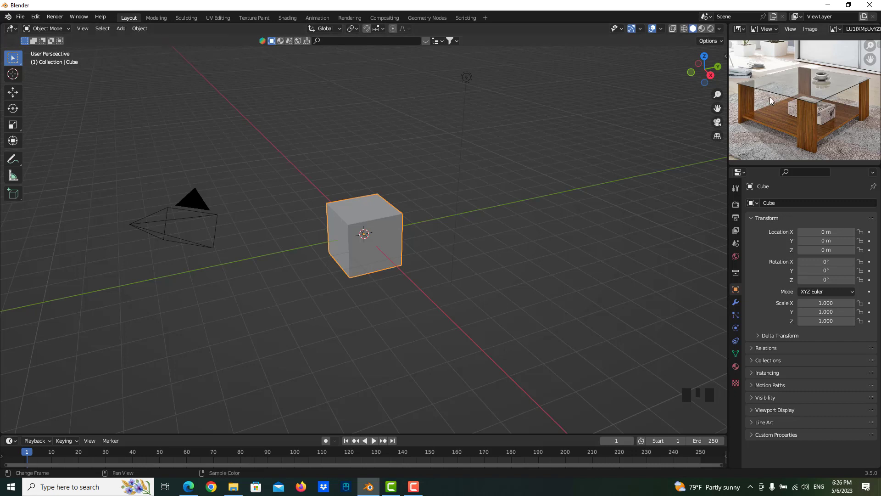
Step: Scale the default cube down along Z into a thin square tabletop slab
{"action": "scroll", "scroll_direction": "up", "scroll_amount": 3}
{"action": "key", "text": "s"}
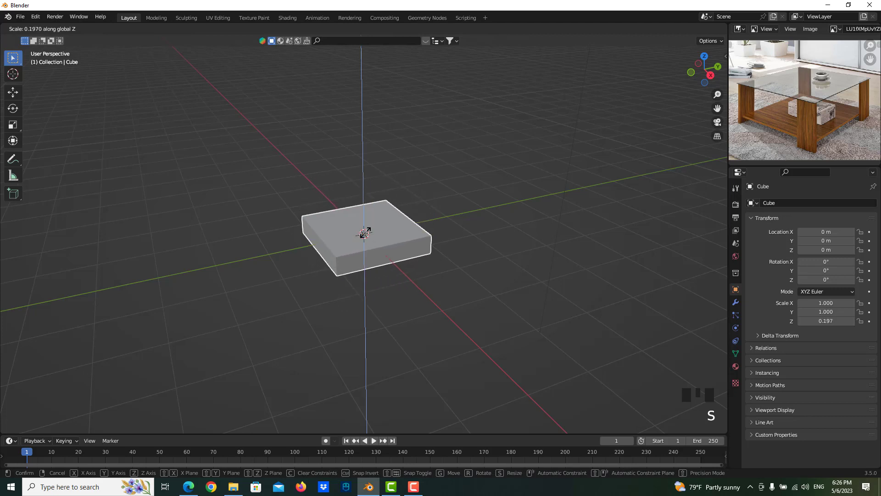
{"action": "scroll", "scroll_direction": "up", "scroll_amount": 3}
{"action": "key", "text": "s"}
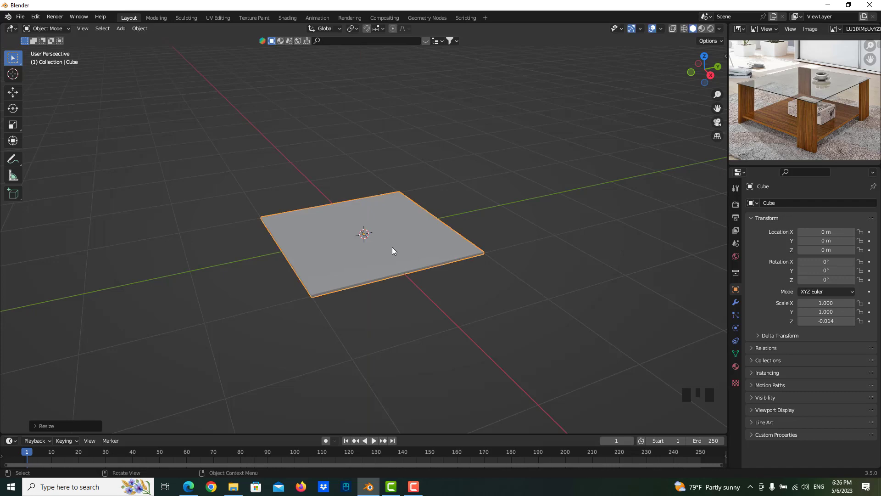
{"action": "left_click_drag", "start_coordinate": [429, 262], "coordinate": [117, 33]}
Step: Add a second cube and scale it along Y and X into a thin, narrow upright panel
{"action": "left_click_drag", "start_coordinate": [118, 33], "coordinate": [364, 118]}
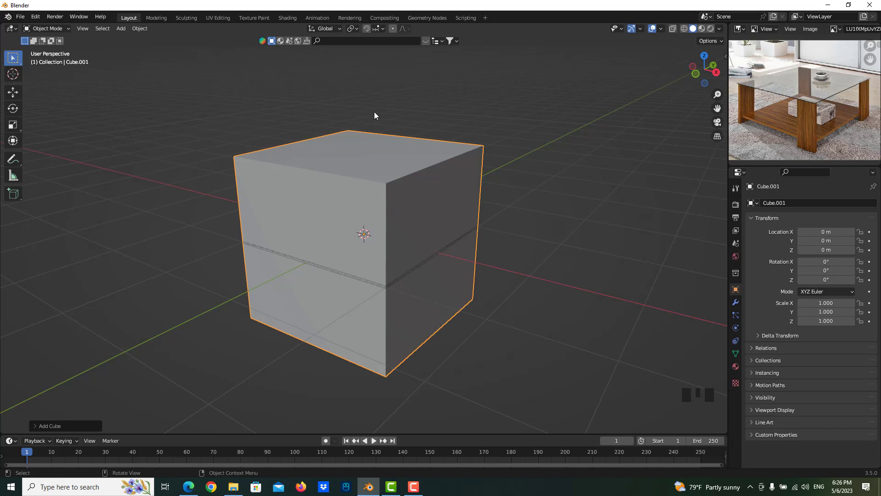
{"action": "key", "text": "s"}
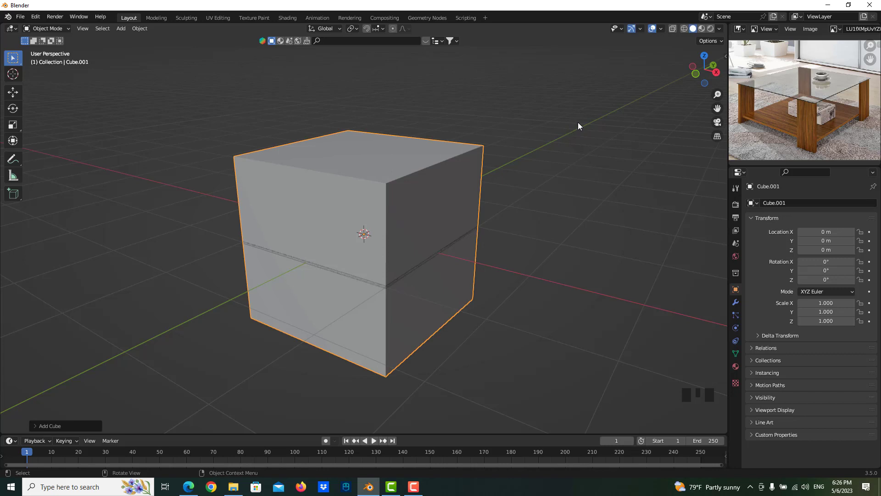
{"action": "key", "text": "s"}
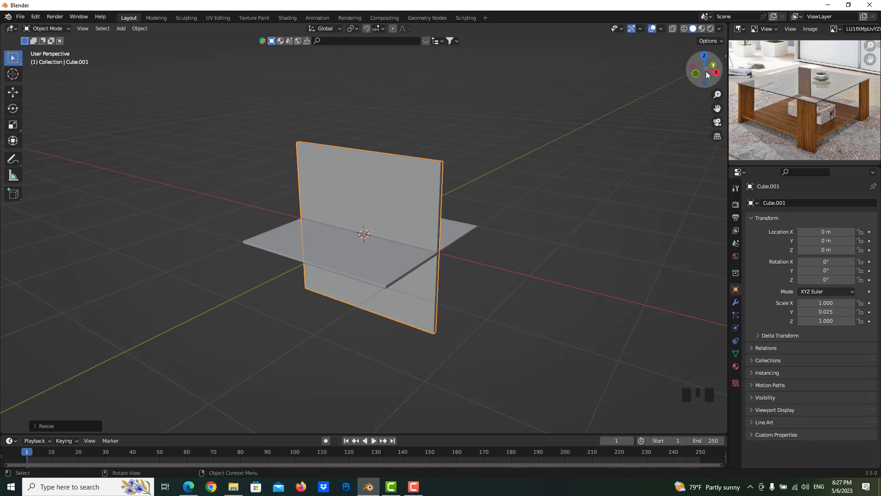
{"action": "key", "text": "s"}
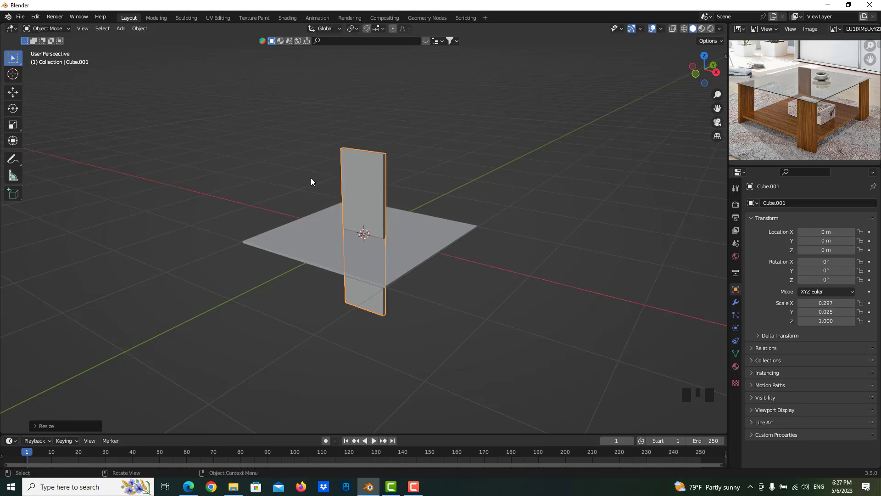
Step: Shorten the panel to about 0.52 high and narrow it to roughly 0.23 by 0.025
{"action": "key", "text": "s"}
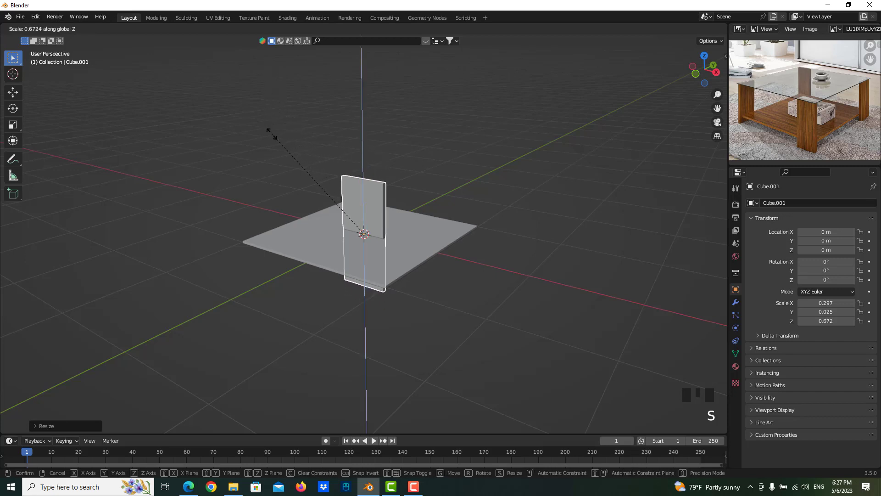
{"action": "left_click_drag", "start_coordinate": [280, 167], "coordinate": [277, 168]}
{"action": "key", "text": "s"}
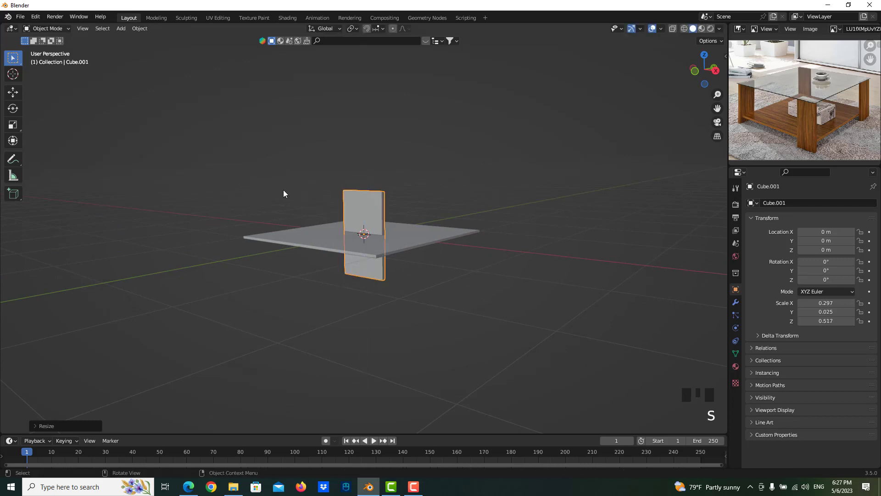
{"action": "left_click_drag", "start_coordinate": [341, 201], "coordinate": [363, 215]}
{"action": "key", "text": "s"}
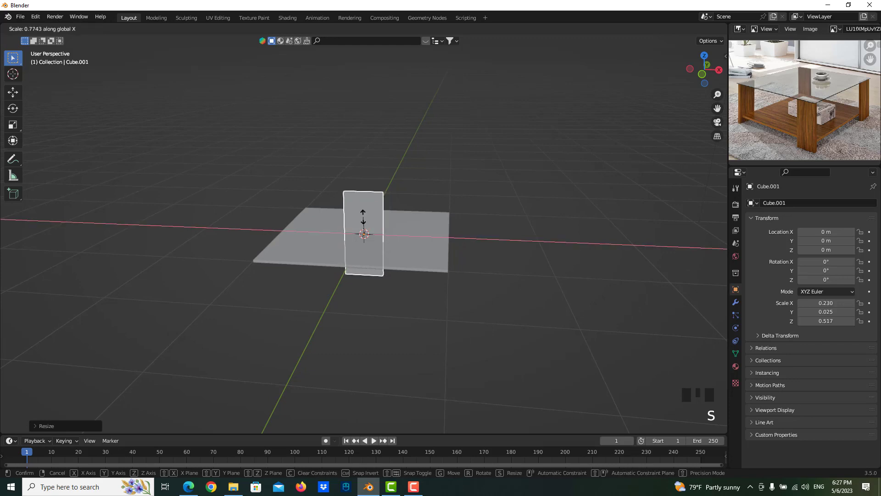
{"action": "left_click_drag", "start_coordinate": [346, 214], "coordinate": [704, 60]}
Step: From bottom view, move the leg panel to a tabletop corner and lower it beneath the top
{"action": "left_click", "coordinate": [705, 60]}
{"action": "left_click", "coordinate": [705, 73]}
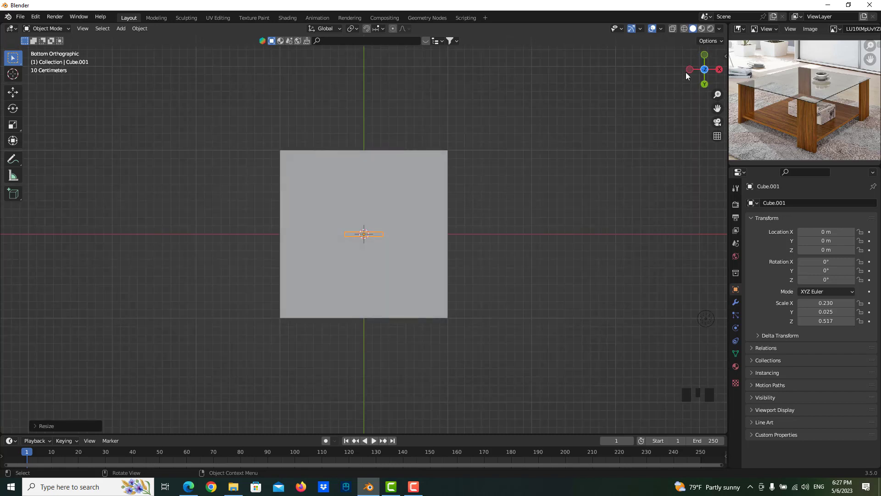
{"action": "key", "text": "g"}
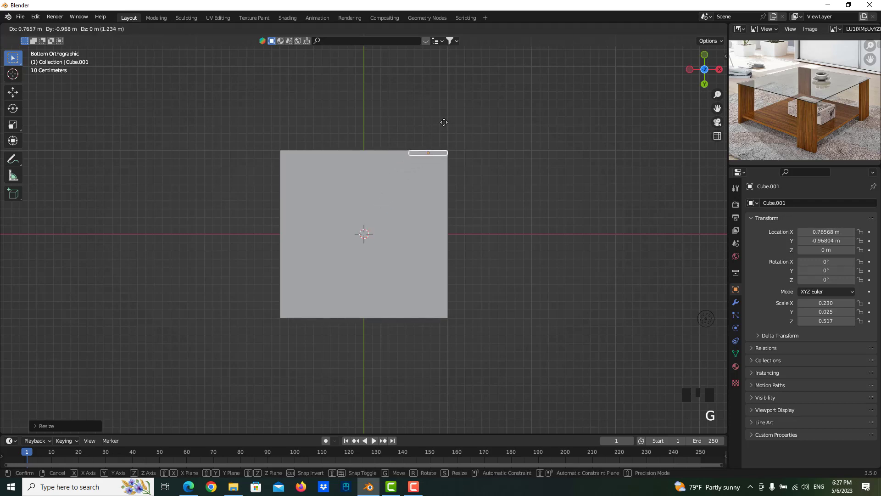
{"action": "left_click_drag", "start_coordinate": [412, 160], "coordinate": [356, 258]}
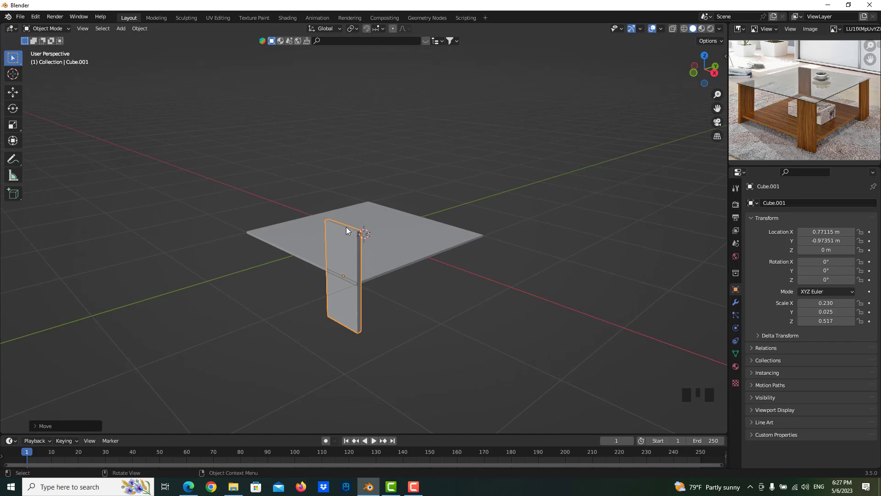
{"action": "key", "text": "g"}
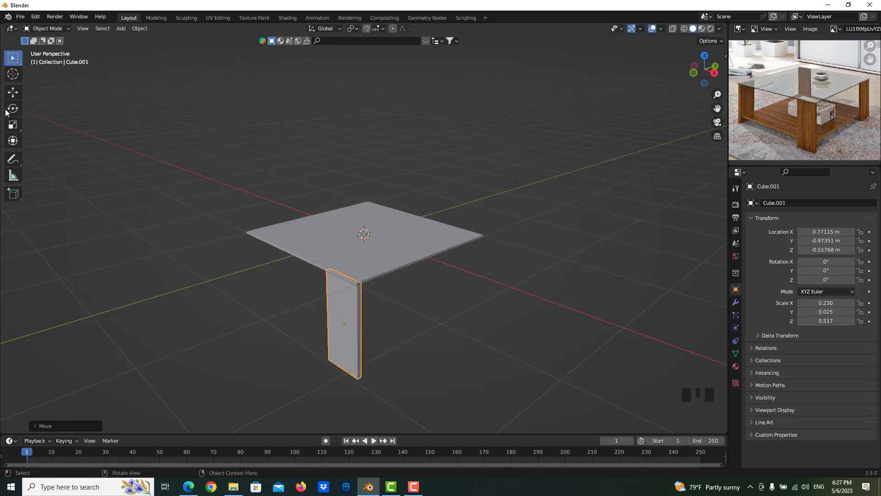
{"action": "left_click_drag", "start_coordinate": [16, 97], "coordinate": [347, 274]}
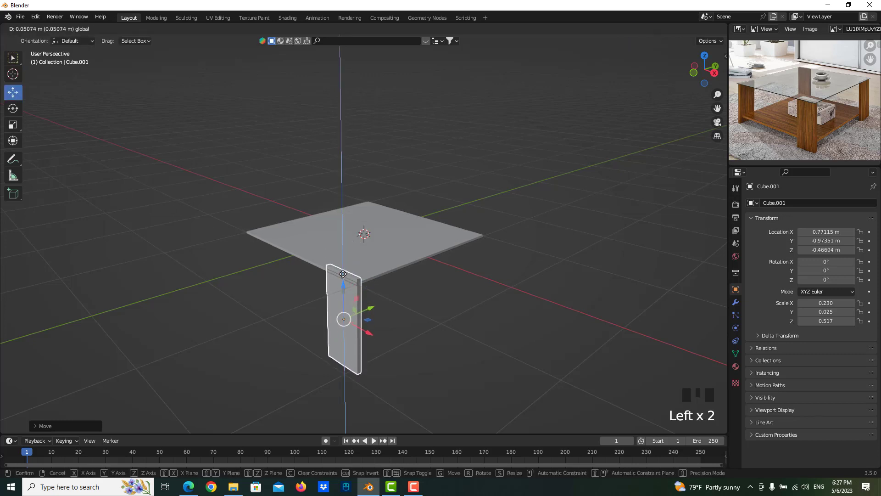
Step: Refine the leg's height and nudge it into the corner with the Move gizmo
{"action": "scroll", "scroll_direction": "up", "scroll_amount": 3}
{"action": "left_click_drag", "start_coordinate": [347, 333], "coordinate": [346, 284]}
{"action": "scroll", "scroll_direction": "up", "scroll_amount": 3}
{"action": "left_click", "coordinate": [321, 253]}
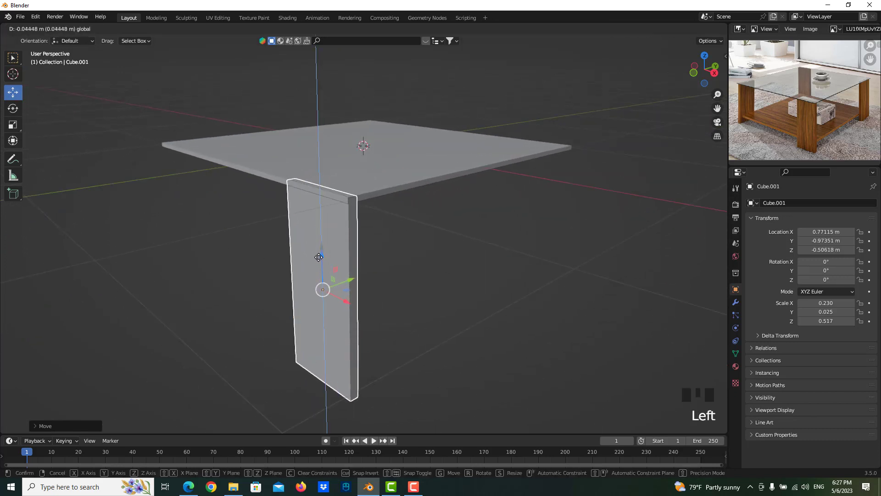
{"action": "left_click", "coordinate": [353, 284]}
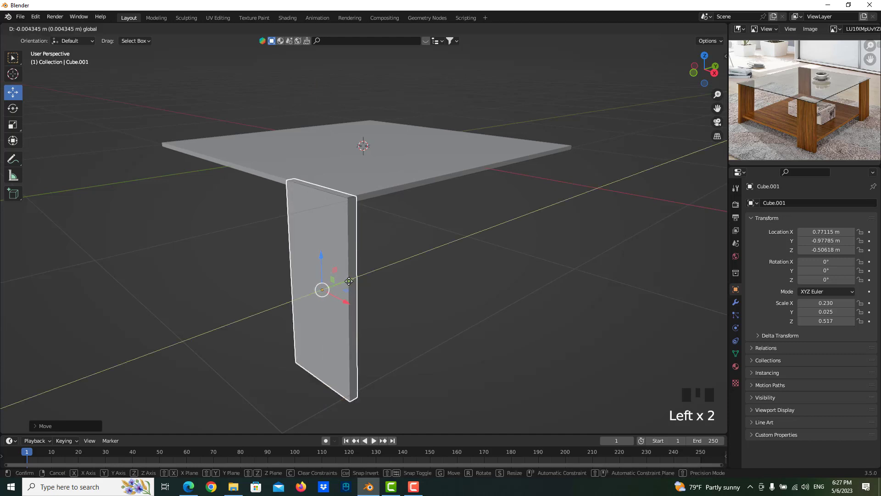
{"action": "left_click_drag", "start_coordinate": [244, 256], "coordinate": [210, 259]}
Step: Duplicate the leg and start sliding the copy toward the opposite edge
{"action": "scroll", "scroll_direction": "down", "scroll_amount": 3}
{"action": "left_click_drag", "start_coordinate": [232, 266], "coordinate": [260, 262]}
{"action": "scroll", "scroll_direction": "down", "scroll_amount": 3}
{"action": "left_click_drag", "start_coordinate": [267, 262], "coordinate": [353, 264]}
Step: Slide the copied leg along X and rotate it 90 degrees around the vertical axis
{"action": "key", "text": "shift+d"}
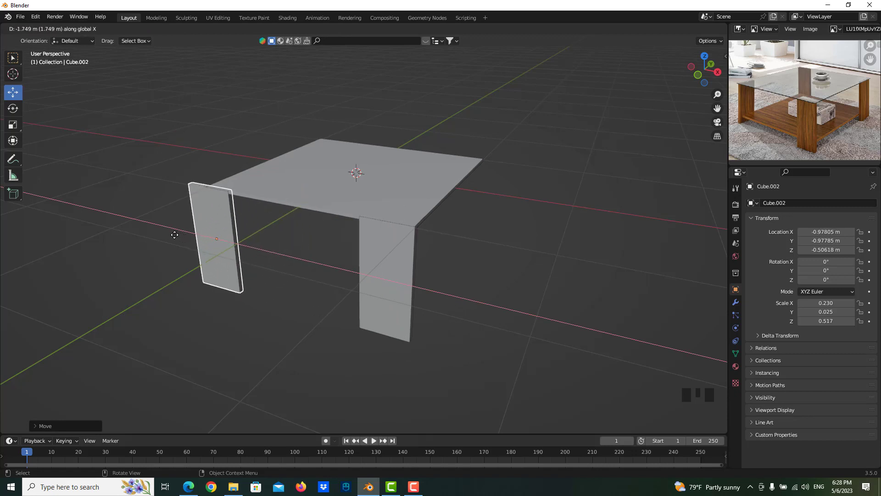
{"action": "key", "text": "r"}
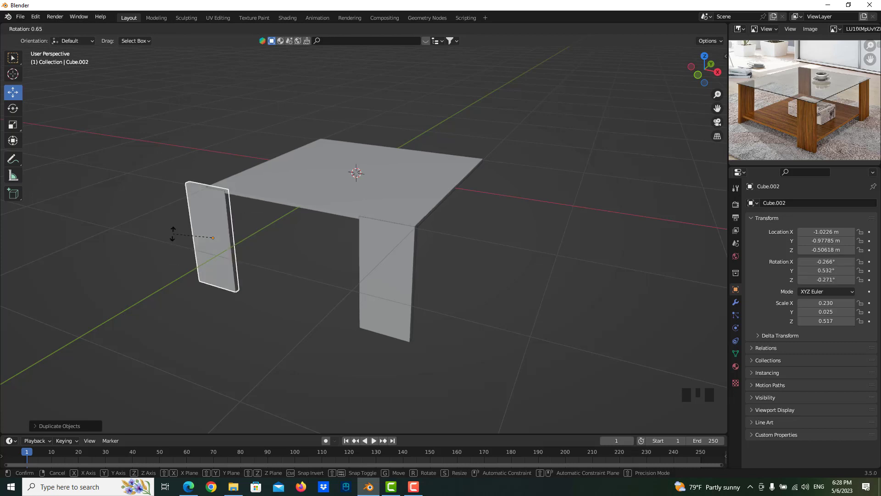
{"action": "left_click_drag", "start_coordinate": [209, 237], "coordinate": [205, 231]}
{"action": "key", "text": "r"}
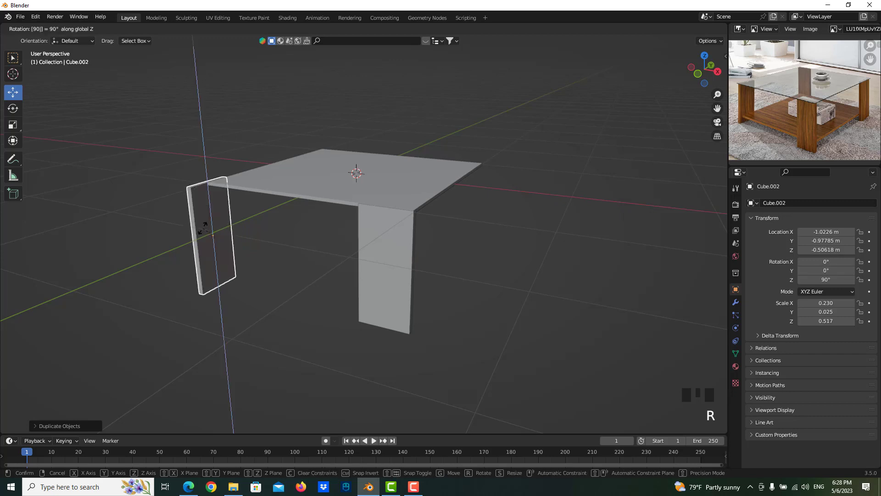
Step: Move the rotated leg into its corner under the tabletop with the Move gizmo
{"action": "left_click_drag", "start_coordinate": [200, 253], "coordinate": [416, 281]}
{"action": "left_click", "coordinate": [415, 281]}
{"action": "left_click_drag", "start_coordinate": [357, 277], "coordinate": [288, 245]}
{"action": "left_click", "coordinate": [288, 245]}
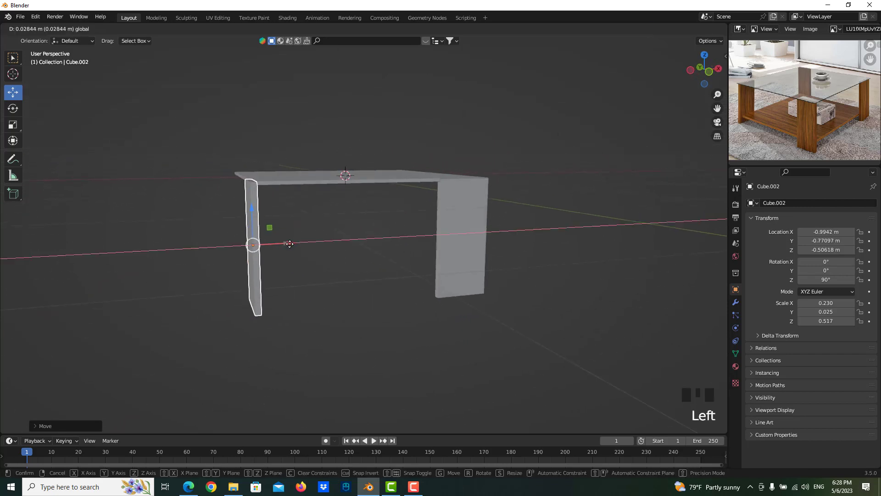
Step: Duplicate the second leg and start moving the copy for a third leg
{"action": "scroll", "scroll_direction": "up", "scroll_amount": 3}
{"action": "left_click_drag", "start_coordinate": [254, 244], "coordinate": [282, 341]}
{"action": "left_click", "coordinate": [282, 341]}
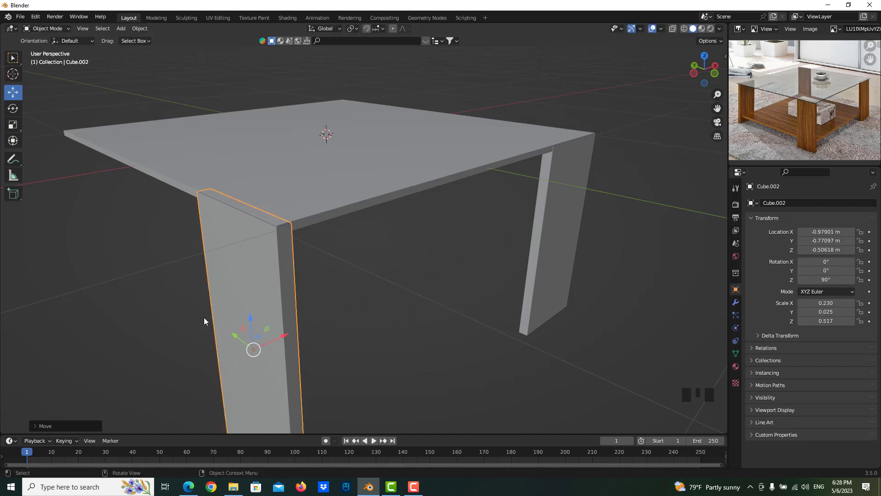
{"action": "scroll", "scroll_direction": "down", "scroll_amount": 3}
{"action": "left_click_drag", "start_coordinate": [214, 323], "coordinate": [241, 301]}
Step: Slide the third leg along Y and rotate it 180 degrees into its corner
{"action": "key", "text": "shift+d"}
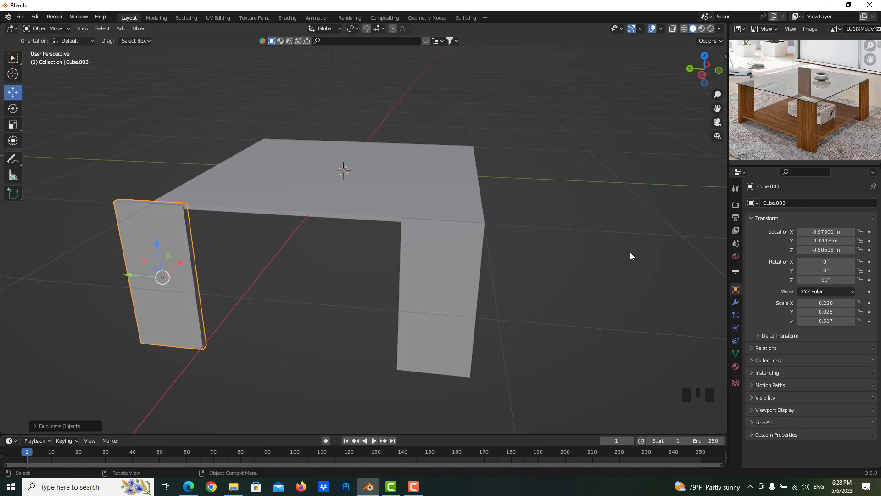
{"action": "key", "text": "r"}
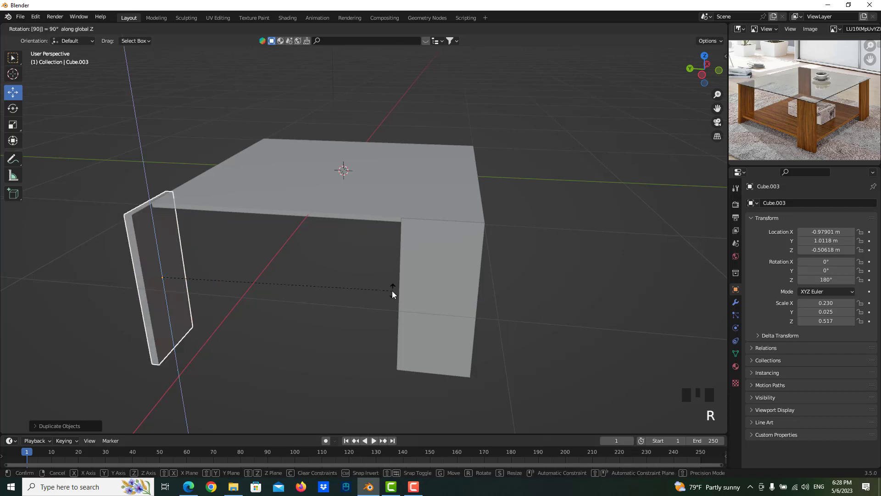
{"action": "left_click_drag", "start_coordinate": [309, 301], "coordinate": [271, 314]}
{"action": "left_click", "coordinate": [272, 314]}
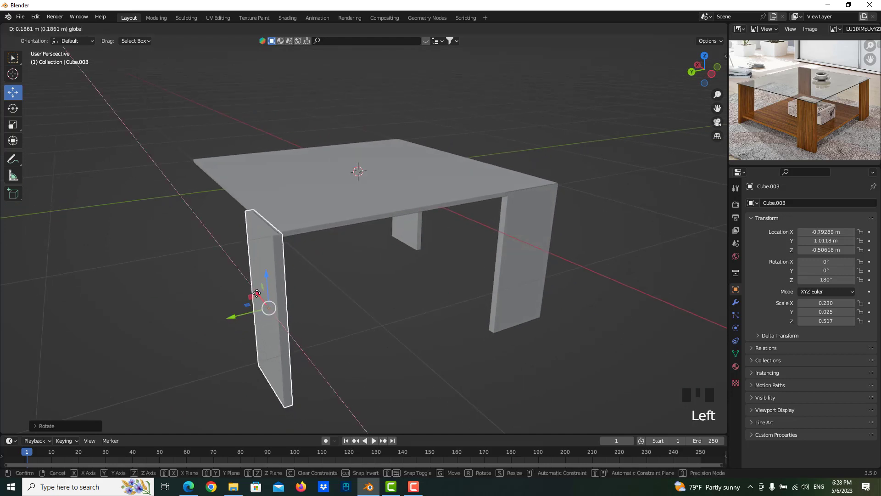
Step: View the table from the other side and select the panel to copy for the last leg
{"action": "left_click", "coordinate": [234, 315]}
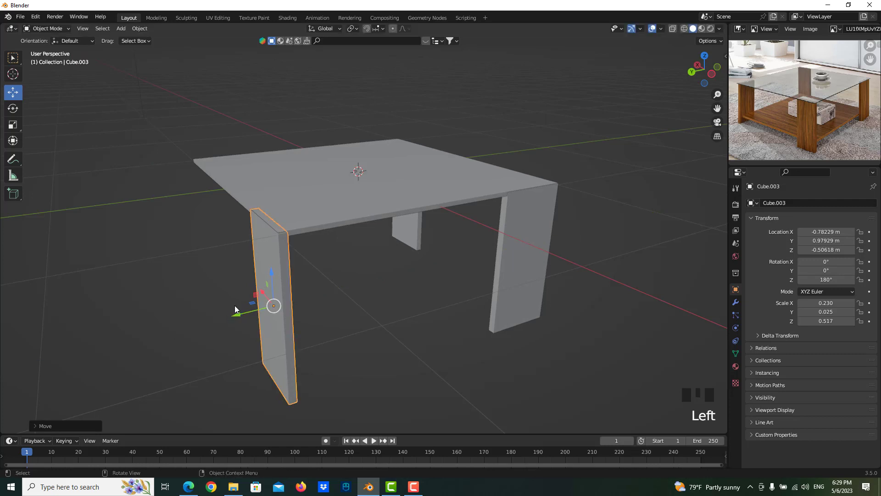
{"action": "left_click_drag", "start_coordinate": [236, 306], "coordinate": [407, 305]}
{"action": "left_click", "coordinate": [406, 305]}
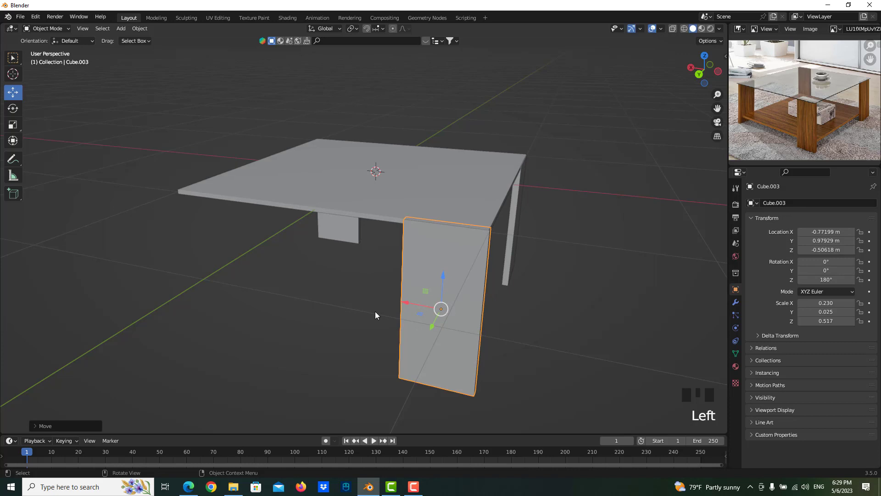
Step: Duplicate the panel, slide it across the table width and rotate it 90 degrees
{"action": "key", "text": "shift+d"}
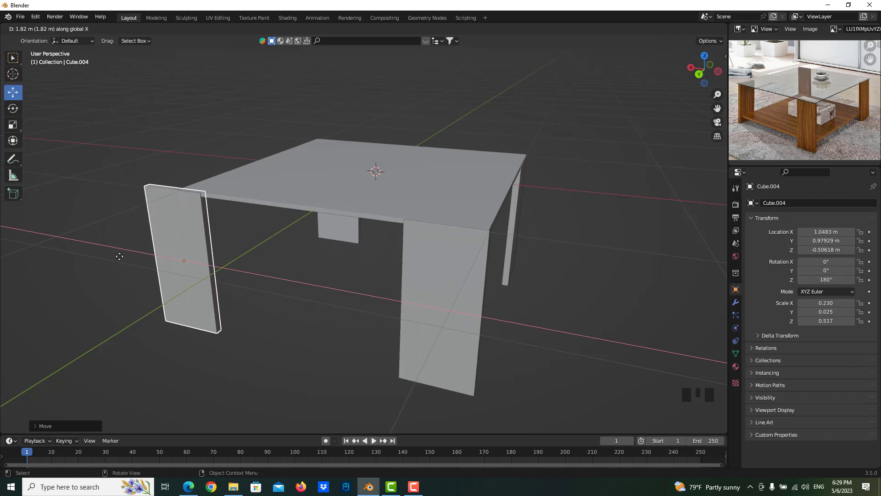
{"action": "key", "text": "r"}
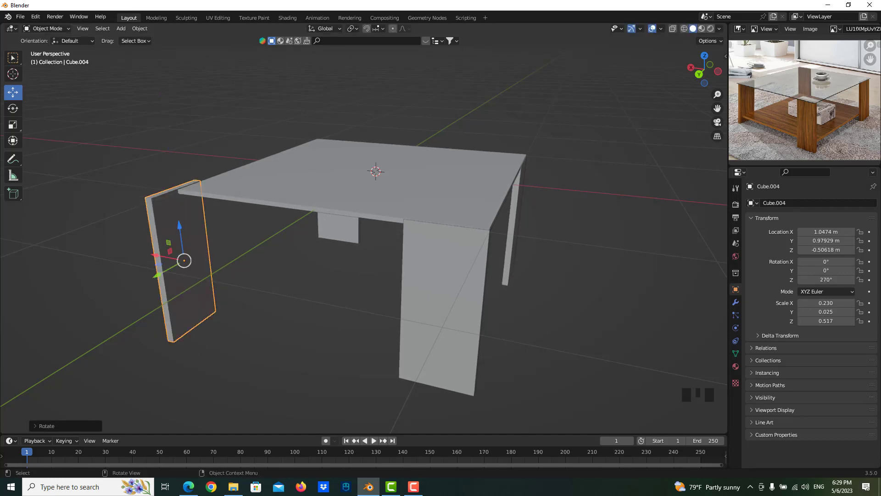
{"action": "left_click_drag", "start_coordinate": [140, 255], "coordinate": [322, 318]}
{"action": "left_click", "coordinate": [322, 318]}
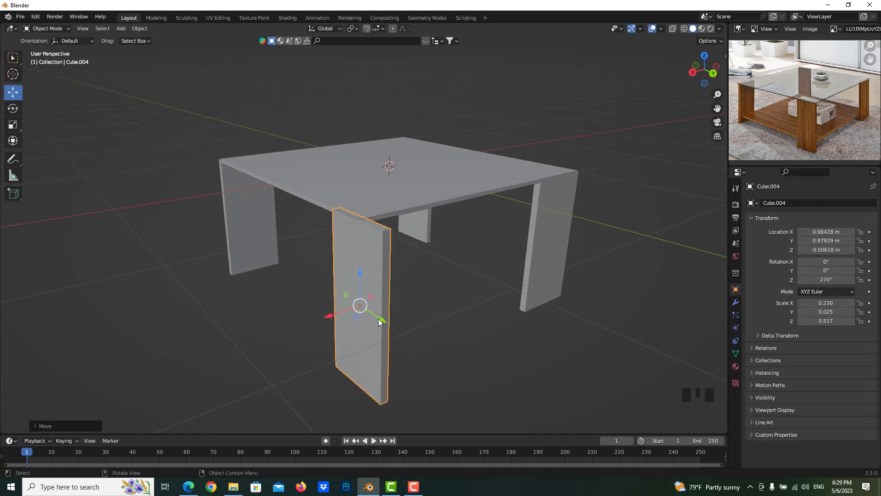
Step: Nudge the fourth leg into the remaining corner and align the neighbouring front panel
{"action": "left_click", "coordinate": [380, 323]}
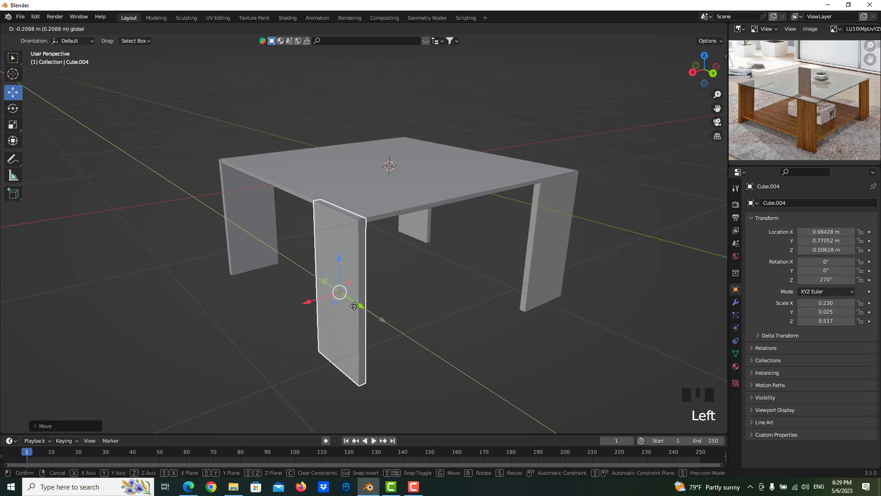
{"action": "left_click", "coordinate": [311, 308]}
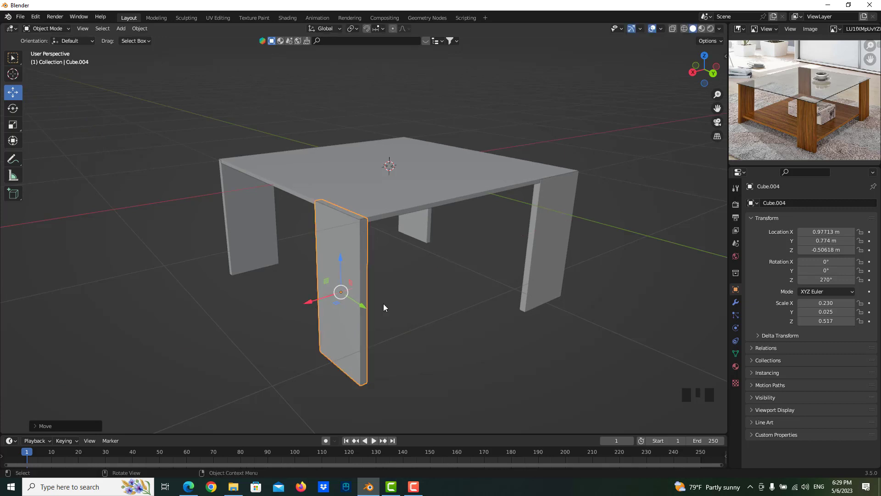
{"action": "left_click", "coordinate": [417, 307]}
{"action": "left_click_drag", "start_coordinate": [383, 306], "coordinate": [339, 313]}
{"action": "left_click", "coordinate": [340, 313]}
{"action": "left_click", "coordinate": [322, 345]}
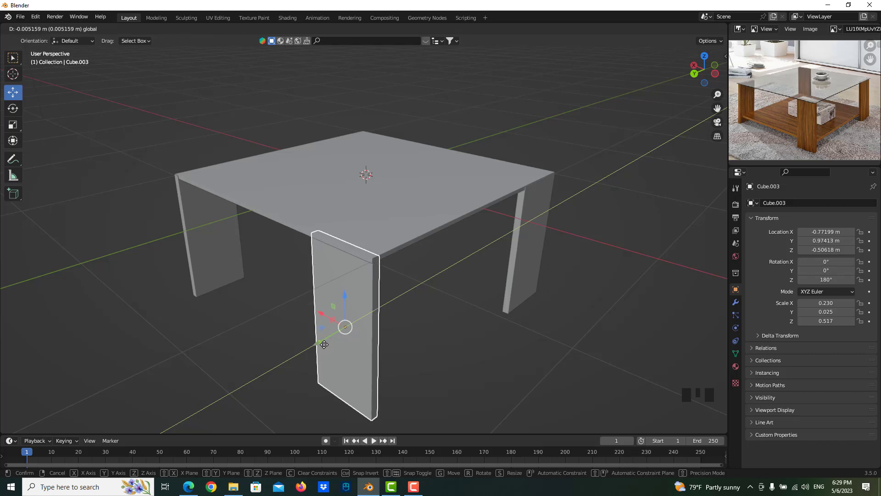
Step: Duplicate the tabletop and drop the copy along Z as a lower shelf between the legs
{"action": "left_click_drag", "start_coordinate": [405, 338], "coordinate": [265, 319]}
{"action": "scroll", "scroll_direction": "down", "scroll_amount": 3}
{"action": "left_click_drag", "start_coordinate": [275, 313], "coordinate": [381, 263]}
{"action": "scroll", "scroll_direction": "down", "scroll_amount": 3}
{"action": "scroll", "scroll_direction": "up", "scroll_amount": 3}
{"action": "left_click", "coordinate": [423, 180]}
{"action": "key", "text": "shift+d"}
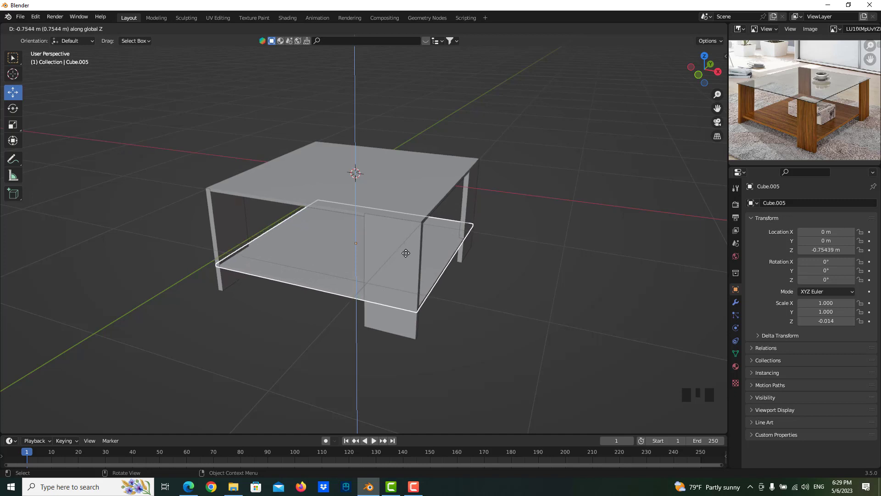
{"action": "left_click", "coordinate": [513, 284]}
Step: Shift-select the side panels and the shelf together
{"action": "left_click_drag", "start_coordinate": [468, 290], "coordinate": [409, 185]}
{"action": "left_click", "coordinate": [408, 184]}
{"action": "left_click_drag", "start_coordinate": [445, 239], "coordinate": [490, 231]}
{"action": "left_click", "coordinate": [489, 231]}
{"action": "left_click", "coordinate": [397, 256]}
{"action": "left_click", "coordinate": [314, 245]}
{"action": "left_click", "coordinate": [253, 207]}
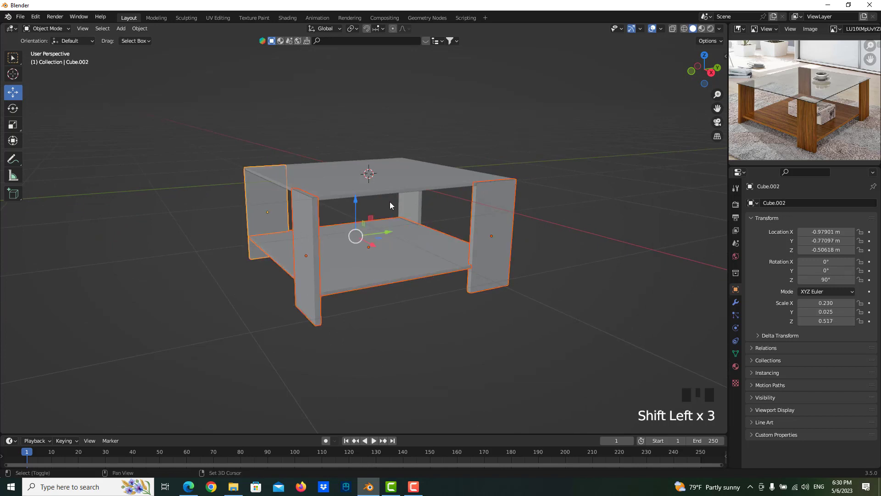
Step: Add the last panel to the selection and join panels and shelf into one object (Ctrl+J)
{"action": "left_click", "coordinate": [406, 210]}
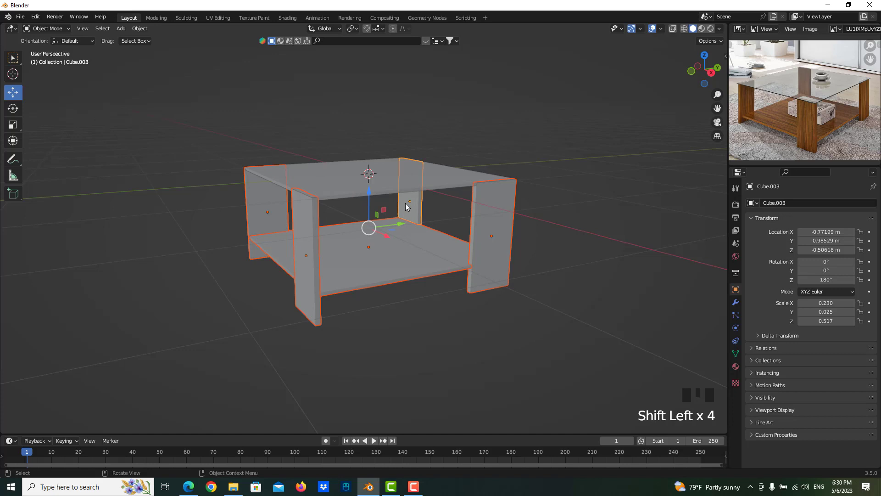
{"action": "key", "text": "ctrl+j"}
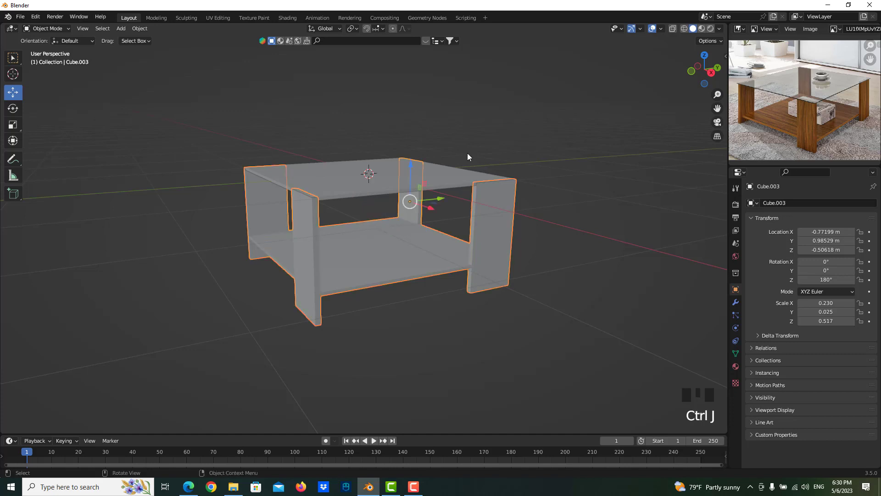
{"action": "left_click", "coordinate": [418, 312]}
{"action": "left_click", "coordinate": [396, 182]}
{"action": "left_click", "coordinate": [481, 230]}
Step: Select the tabletop on its own, ready for its material
{"action": "left_click", "coordinate": [441, 177]}
{"action": "left_click", "coordinate": [488, 209]}
{"action": "left_click", "coordinate": [434, 177]}
{"action": "left_click", "coordinate": [484, 212]}
{"action": "left_click", "coordinate": [452, 182]}
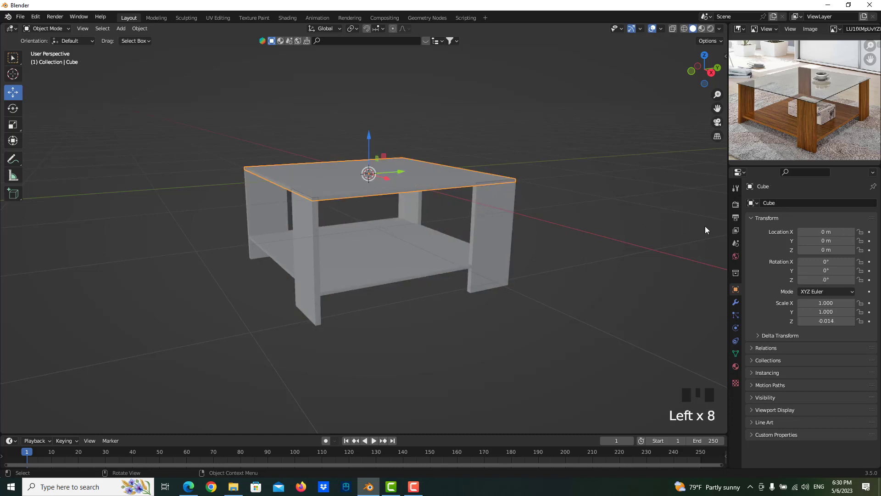
Step: Save the project as wooden table.blend and set the tabletop material's Transmission to 1
{"action": "left_click_drag", "start_coordinate": [29, 16], "coordinate": [554, 243]}
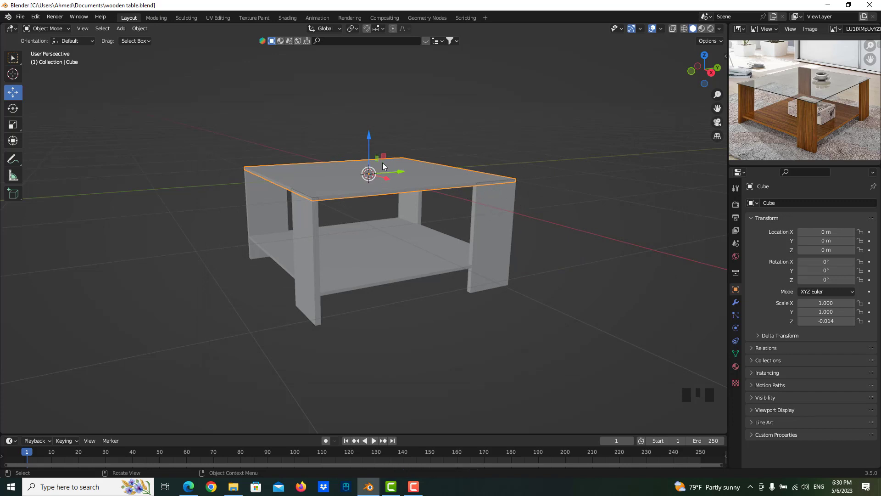
{"action": "left_click", "coordinate": [739, 368]}
{"action": "left_click_drag", "start_coordinate": [876, 214], "coordinate": [799, 269]}
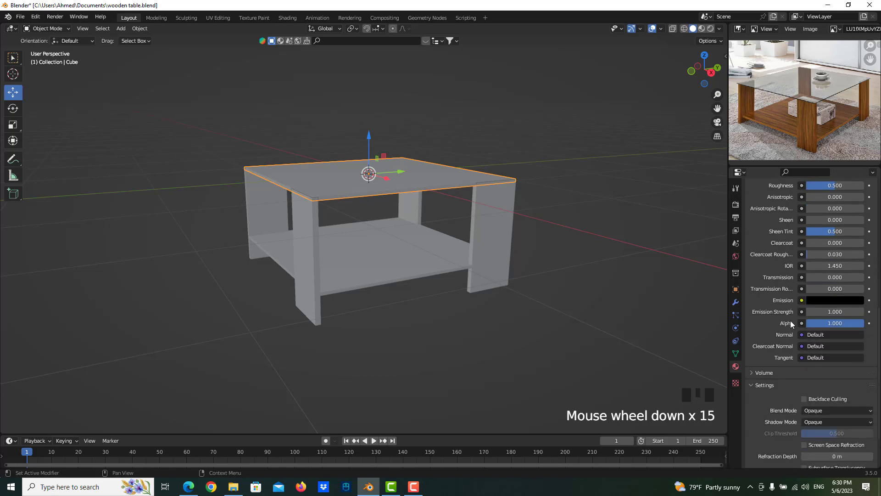
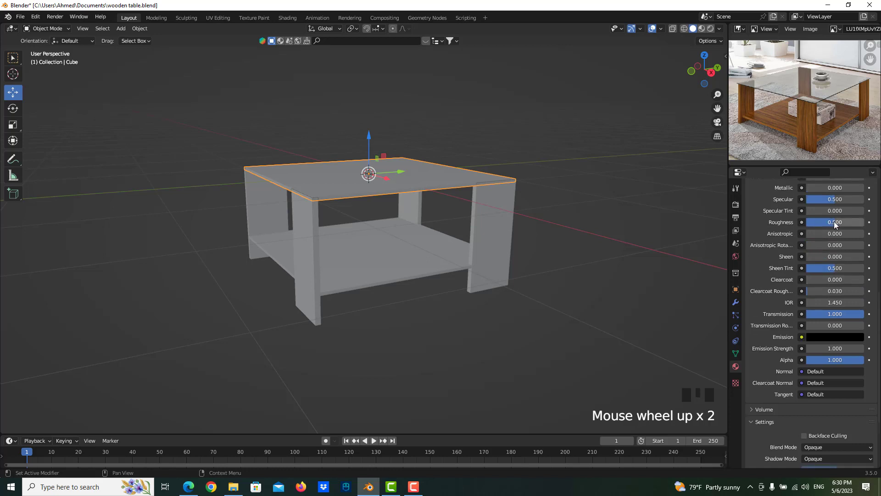
Step: Bring the tabletop material's Roughness down to 0 for a glass look
{"action": "left_click_drag", "start_coordinate": [836, 226], "coordinate": [541, 194]}
{"action": "left_click_drag", "start_coordinate": [541, 195], "coordinate": [714, 31]}
{"action": "left_click", "coordinate": [713, 32]}
{"action": "left_click", "coordinate": [700, 28]}
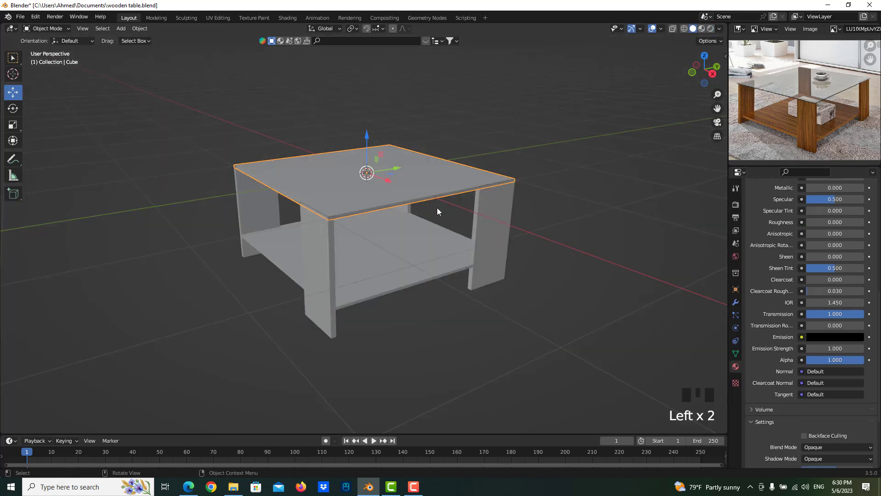
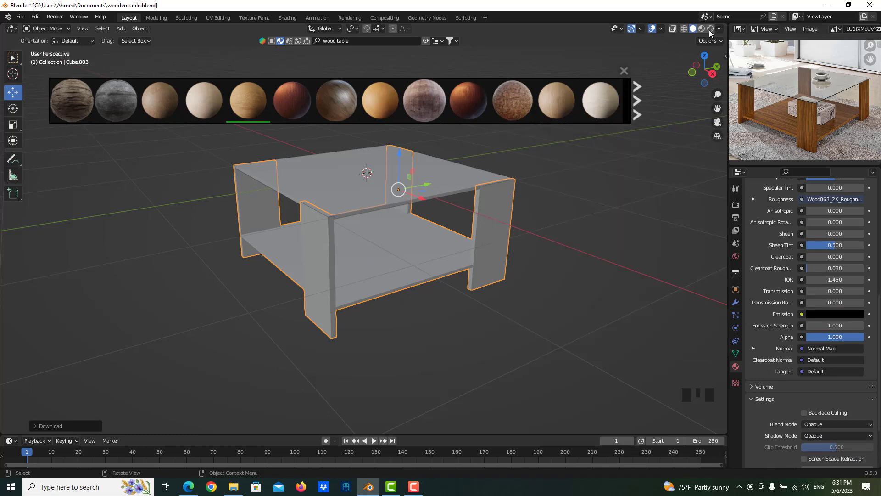
Step: Preview the downloaded wood material on the legs and shelf, then return to Solid shading
{"action": "left_click", "coordinate": [711, 32]}
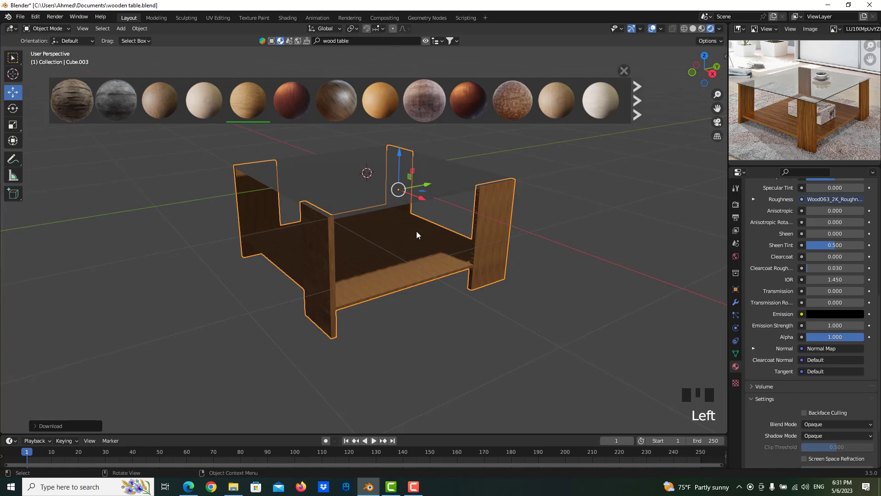
{"action": "left_click", "coordinate": [697, 32]}
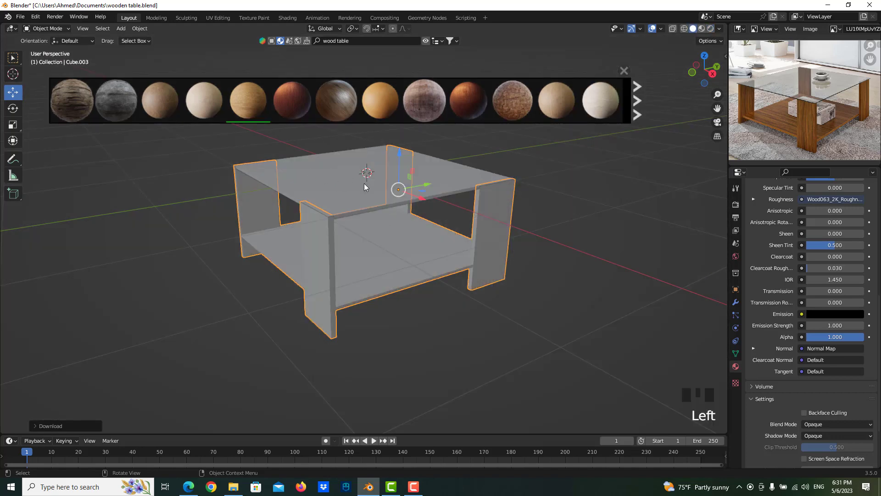
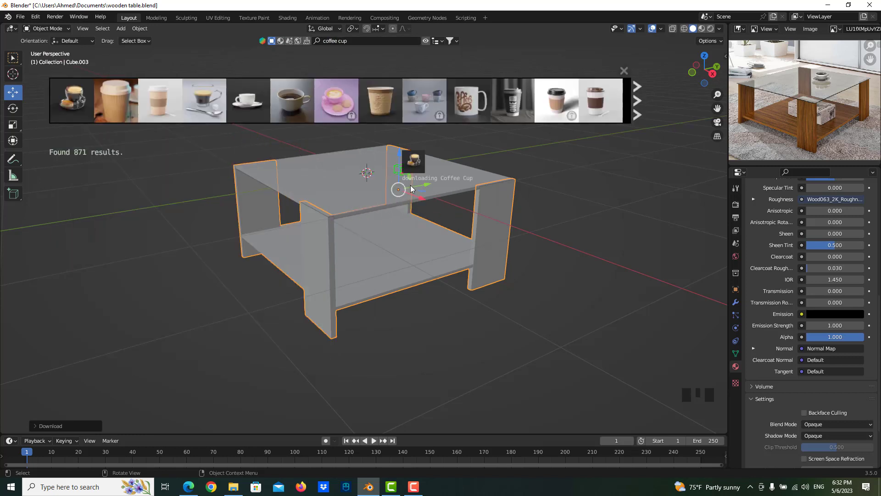
Step: Drop the BlenderKit coffee cup onto the tabletop and select it
{"action": "left_click_drag", "start_coordinate": [535, 204], "coordinate": [459, 224]}
{"action": "scroll", "scroll_direction": "up", "scroll_amount": 3}
{"action": "left_click_drag", "start_coordinate": [434, 156], "coordinate": [747, 35]}
{"action": "left_click_drag", "start_coordinate": [747, 35], "coordinate": [782, 72]}
{"action": "left_click", "coordinate": [782, 72]}
{"action": "left_click_drag", "start_coordinate": [783, 72], "coordinate": [505, 187]}
Step: Scale the coffee cup to about twice its size, seat it on the tabletop, and add a new mesh plane
{"action": "key", "text": "s"}
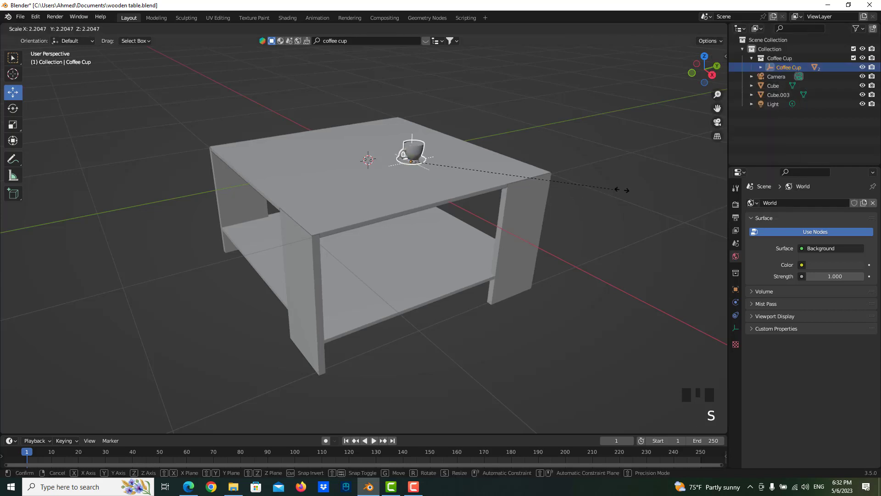
{"action": "left_click_drag", "start_coordinate": [495, 189], "coordinate": [143, 35]}
{"action": "left_click_drag", "start_coordinate": [143, 35], "coordinate": [121, 32]}
{"action": "left_click_drag", "start_coordinate": [120, 32], "coordinate": [375, 106]}
{"action": "left_click", "coordinate": [340, 118]}
Step: Scale the plane into a wide floor, lower it to the table's feet, and show Render Properties
{"action": "key", "text": "s"}
{"action": "left_click", "coordinate": [342, 225]}
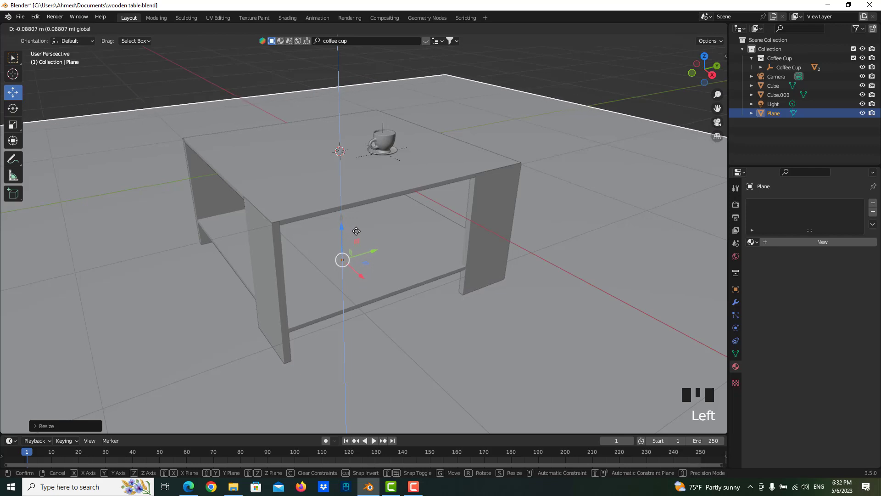
{"action": "key", "text": "s"}
{"action": "scroll", "scroll_direction": "down", "scroll_amount": 3}
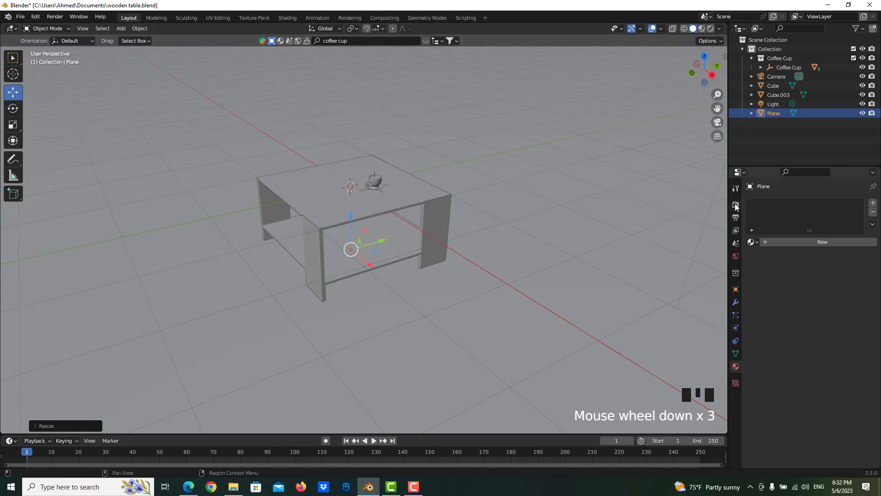
{"action": "left_click", "coordinate": [736, 205]}
Step: Set the render engine to Cycles and frame the table in the viewport
{"action": "left_click_drag", "start_coordinate": [826, 207], "coordinate": [712, 31]}
{"action": "scroll", "scroll_direction": "up", "scroll_amount": 3}
{"action": "middle_click", "coordinate": [358, 201]}
{"action": "scroll", "scroll_direction": "up", "scroll_amount": 3}
{"action": "scroll", "scroll_direction": "up", "scroll_amount": 3}
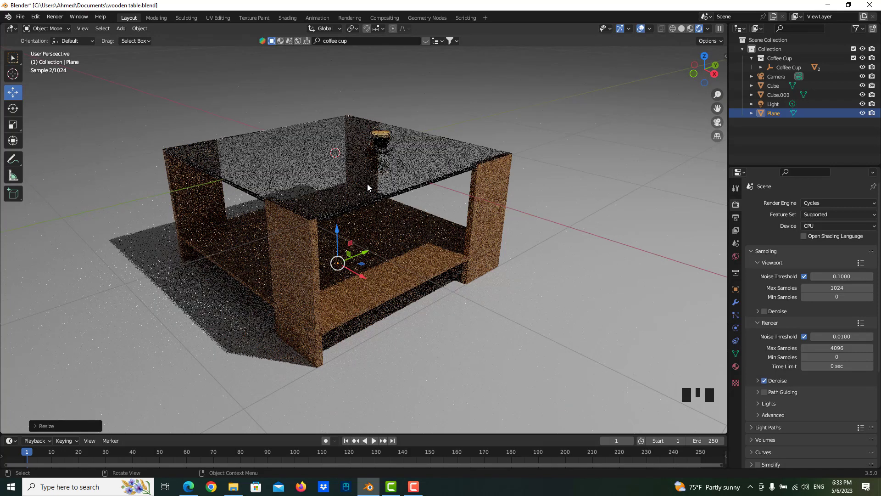
Step: Switch the viewport to Rendered shading and hide the overlays for a clean Cycles preview
{"action": "left_click_drag", "start_coordinate": [748, 32], "coordinate": [463, 68]}
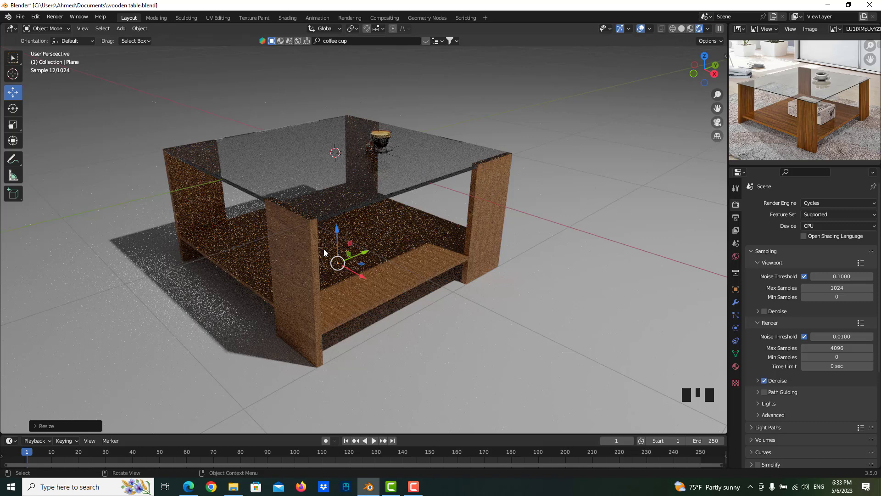
{"action": "left_click", "coordinate": [620, 34]}
{"action": "left_click", "coordinate": [643, 32]}
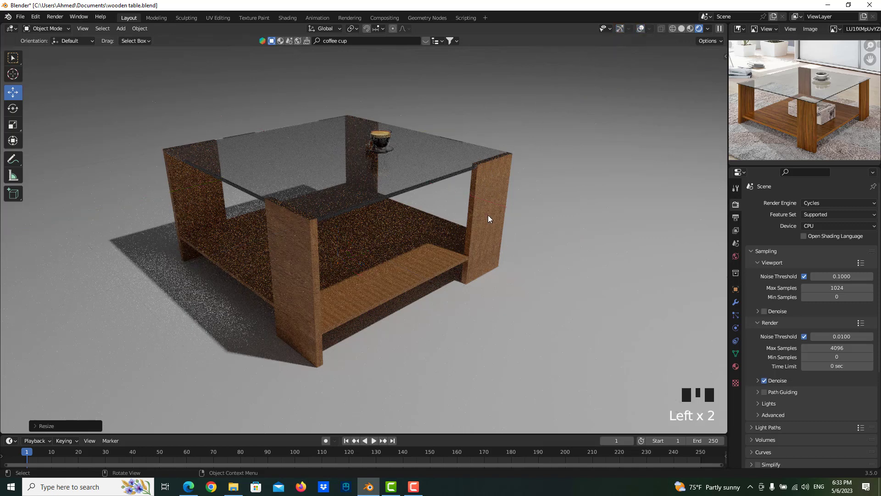